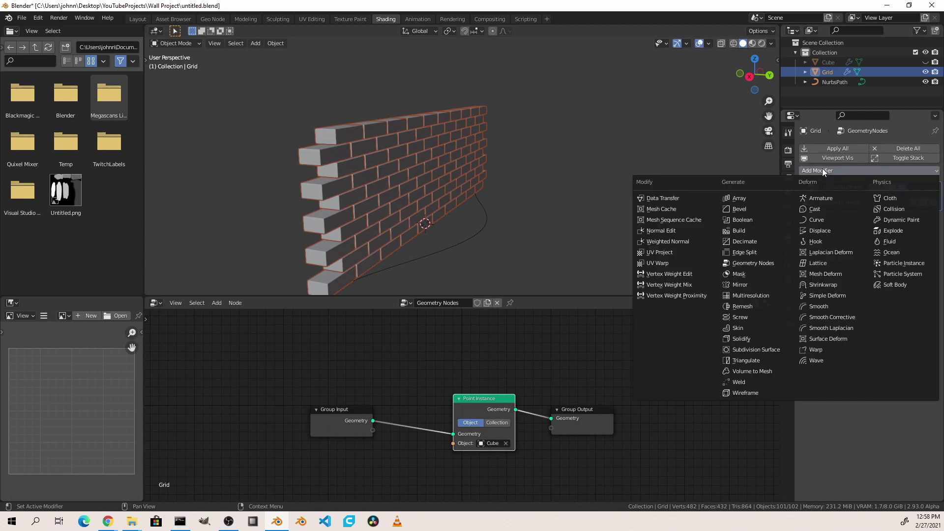
Add a Curve modifier to the brick wall and move it above the Geometry Nodes modifier.
{"action": "left_click_drag", "start_coordinate": [823, 229], "coordinate": [933, 234]}
{"action": "left_click_drag", "start_coordinate": [940, 222], "coordinate": [939, 177]}
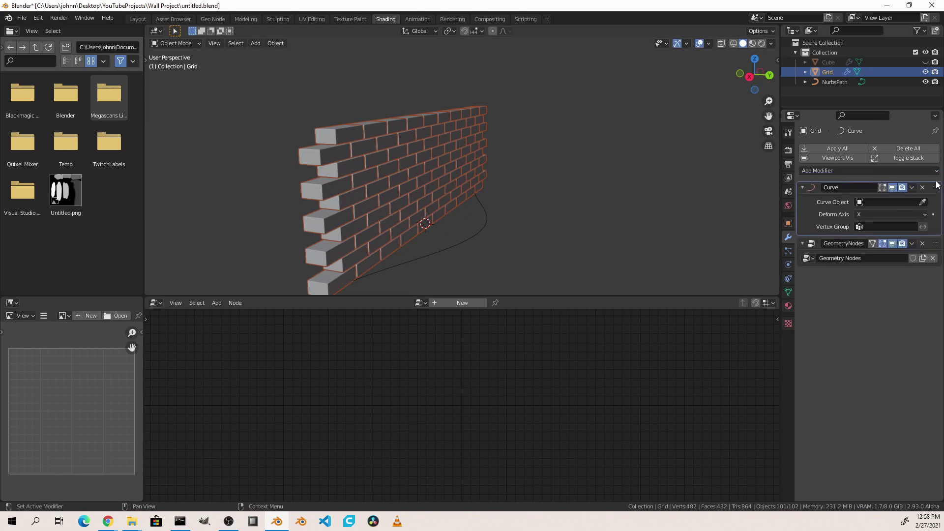
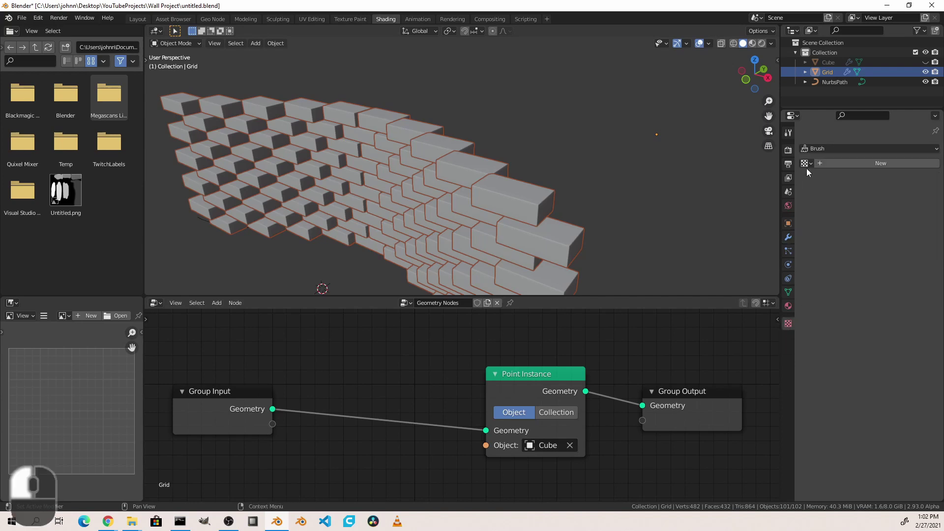
Create a new texture of type Blend and reveal its Colors settings.
{"action": "left_click_drag", "start_coordinate": [846, 164], "coordinate": [860, 181]}
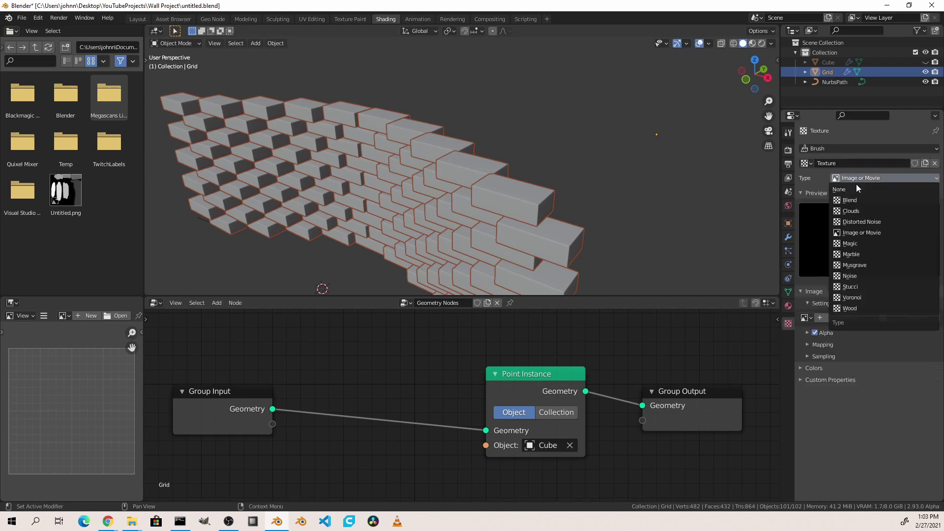
{"action": "left_click", "coordinate": [870, 206]}
{"action": "left_click_drag", "start_coordinate": [807, 339], "coordinate": [806, 386]}
{"action": "left_click", "coordinate": [821, 433]}
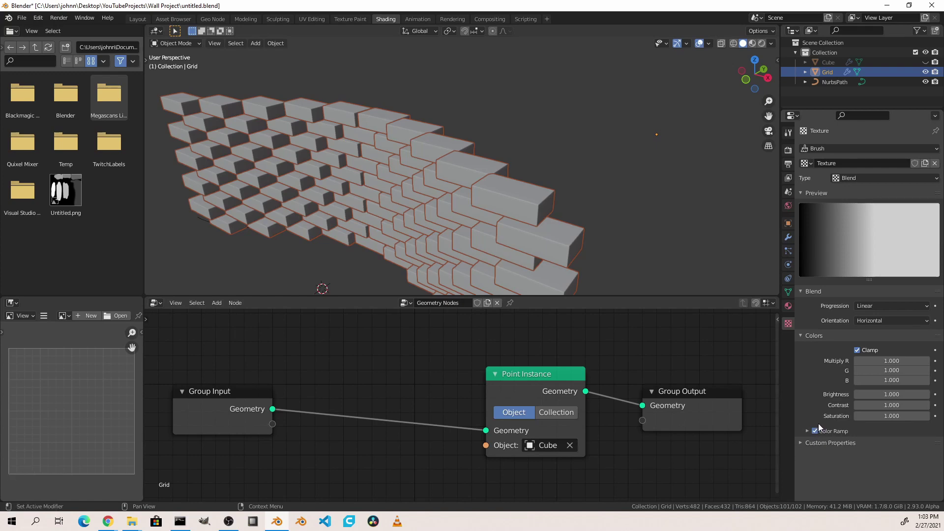
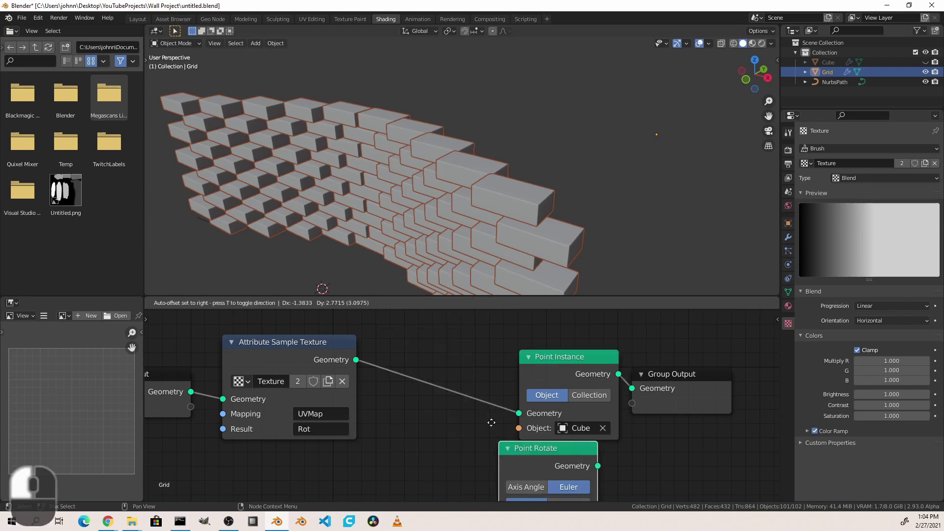
Switch the Point Rotate node to Axis Angle rotation mode.
{"action": "left_click", "coordinate": [411, 329]}
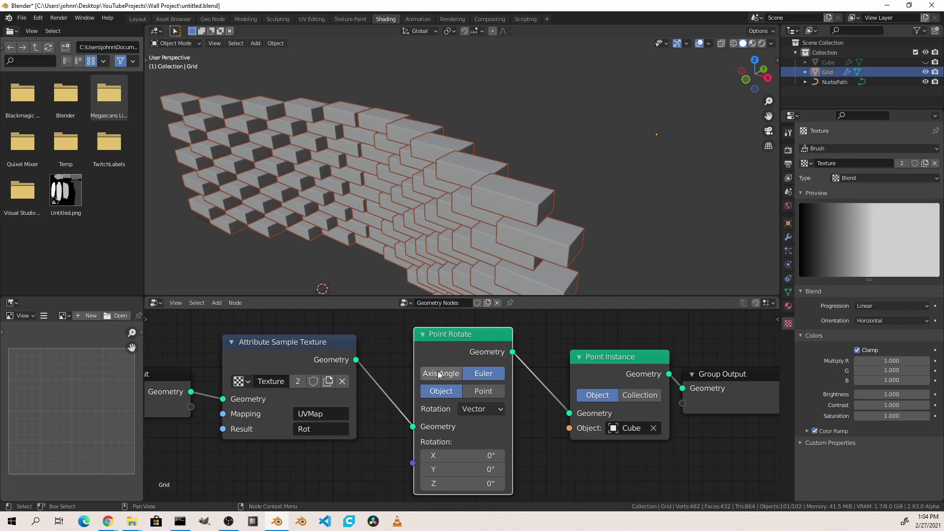